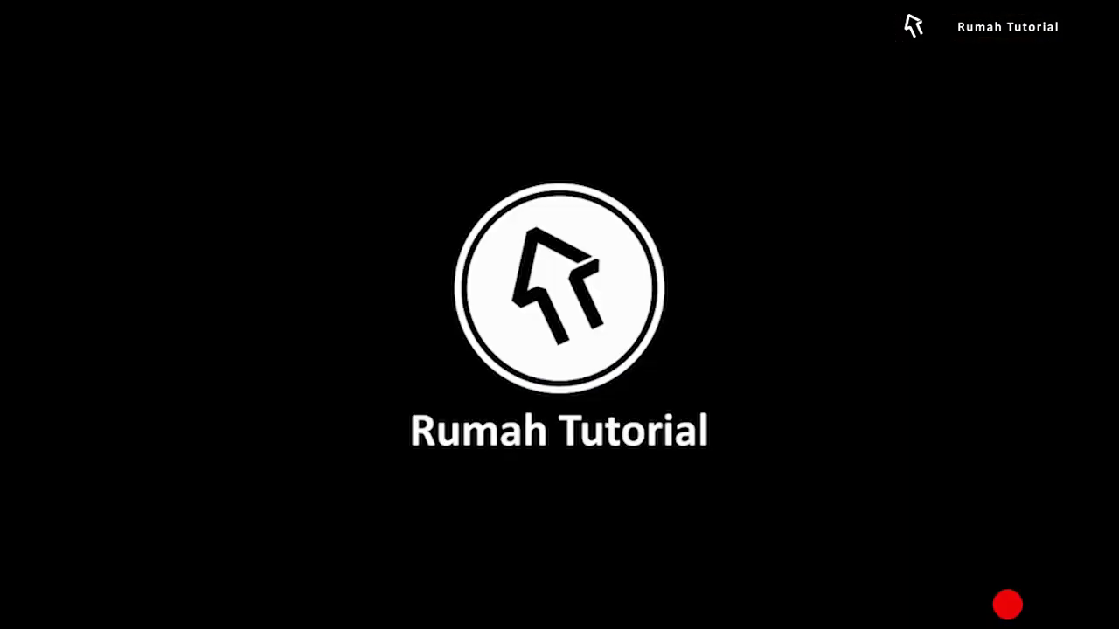
# Show the page size presets in the New Document dialog
pyautogui.click(49, 15)
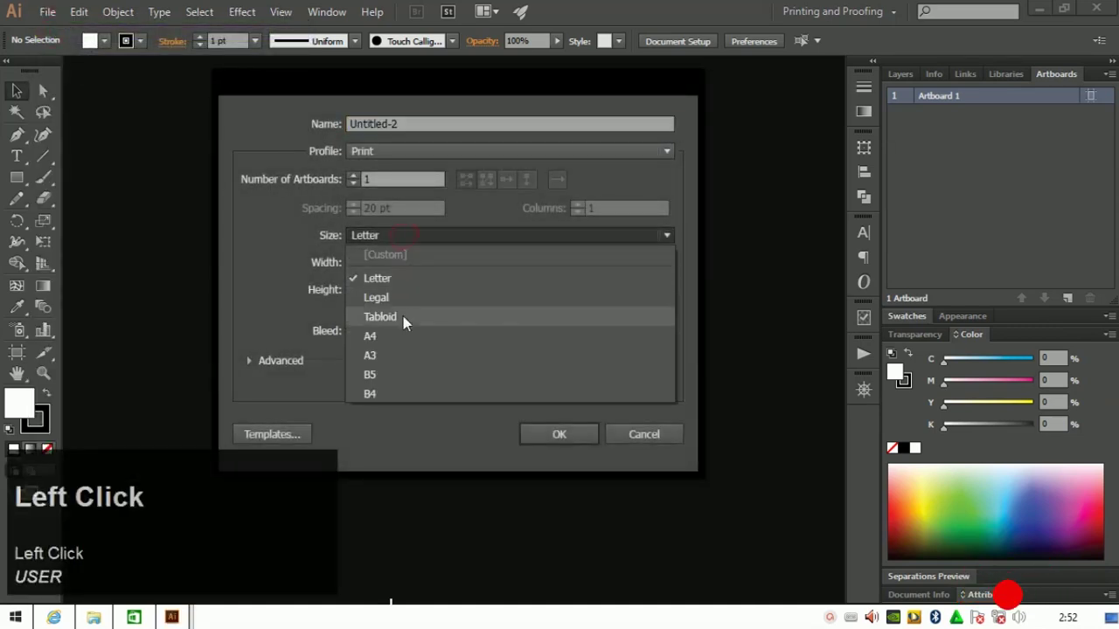
# Create the new blank A4 document Untitled-2
pyautogui.write('USER')
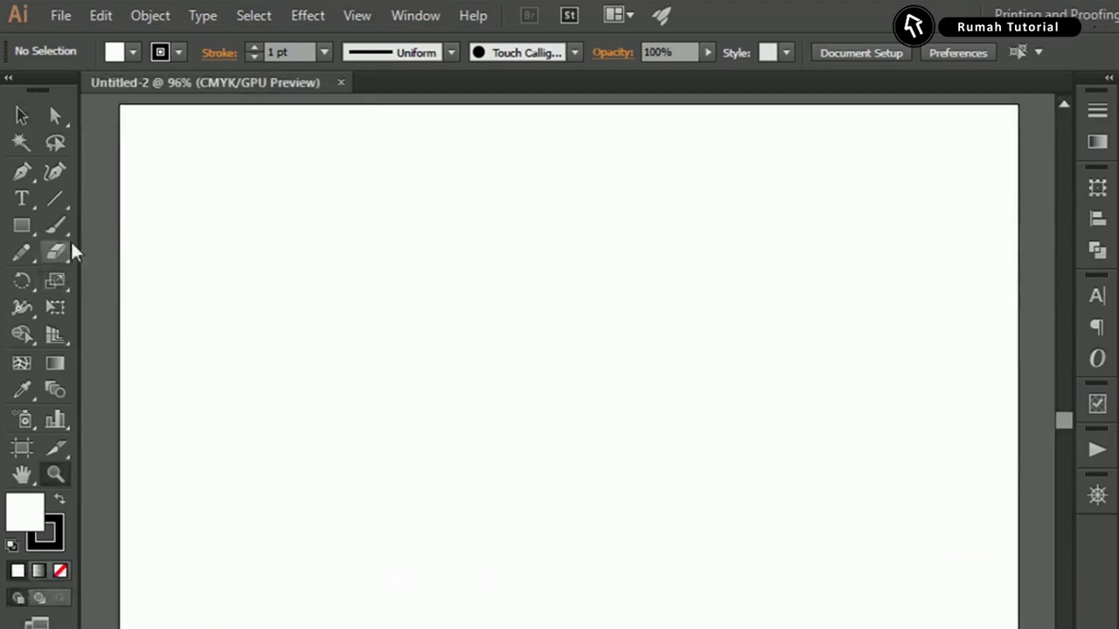
# Draw a large circle on the A4 page with the Ellipse tool
pyautogui.click(28, 239)
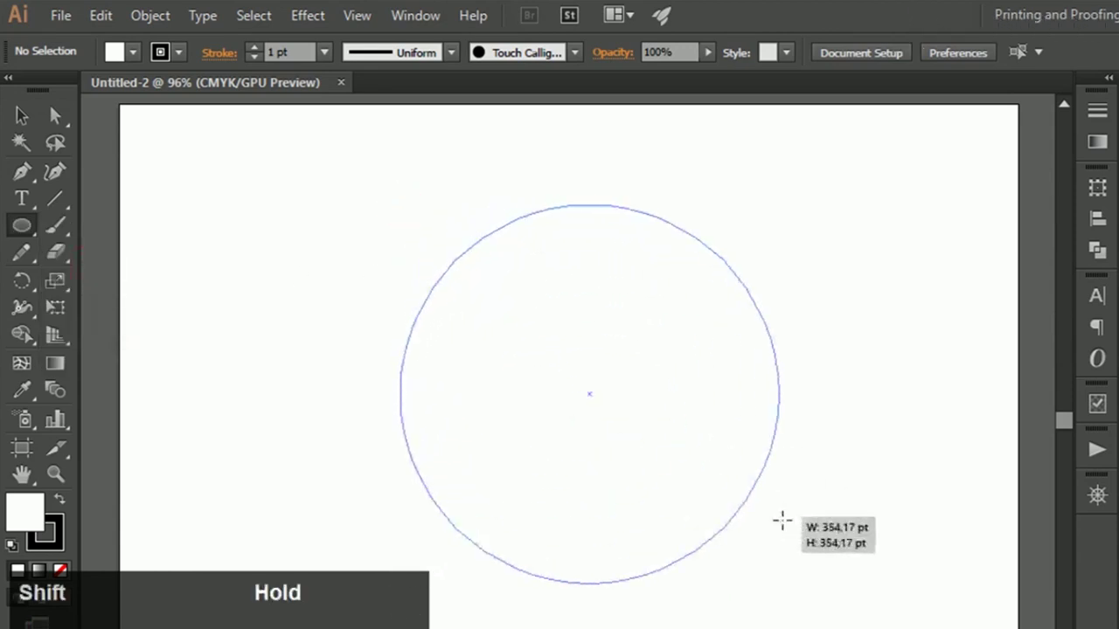
pyautogui.click(45, 520)
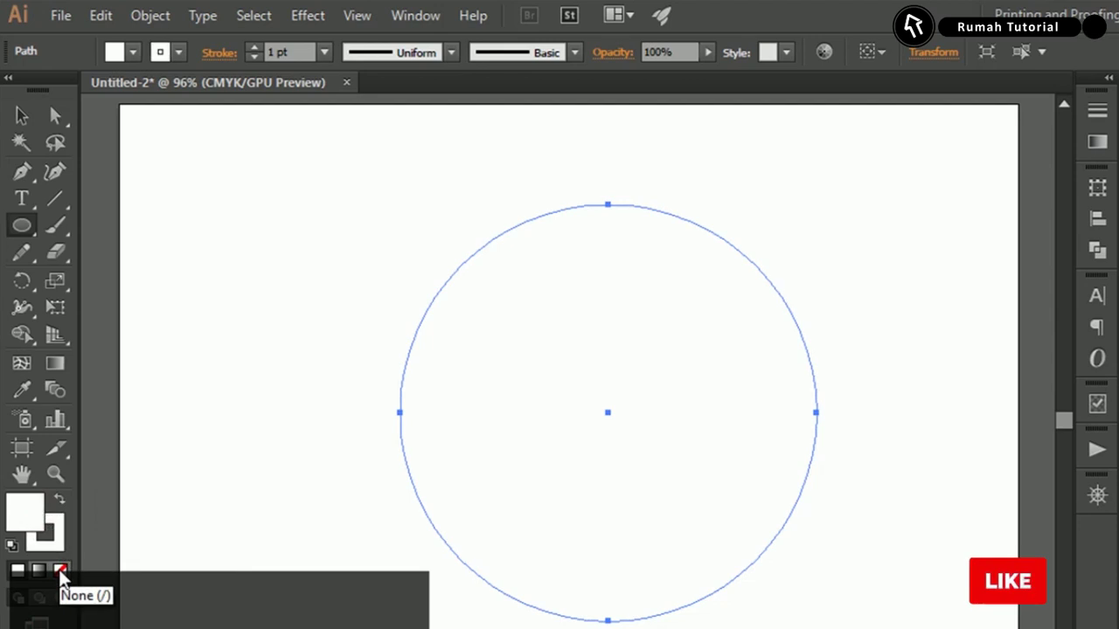
# Thicken the ring's outline and remove its upper-right quarter, leaving an arc
pyautogui.click(64, 576)
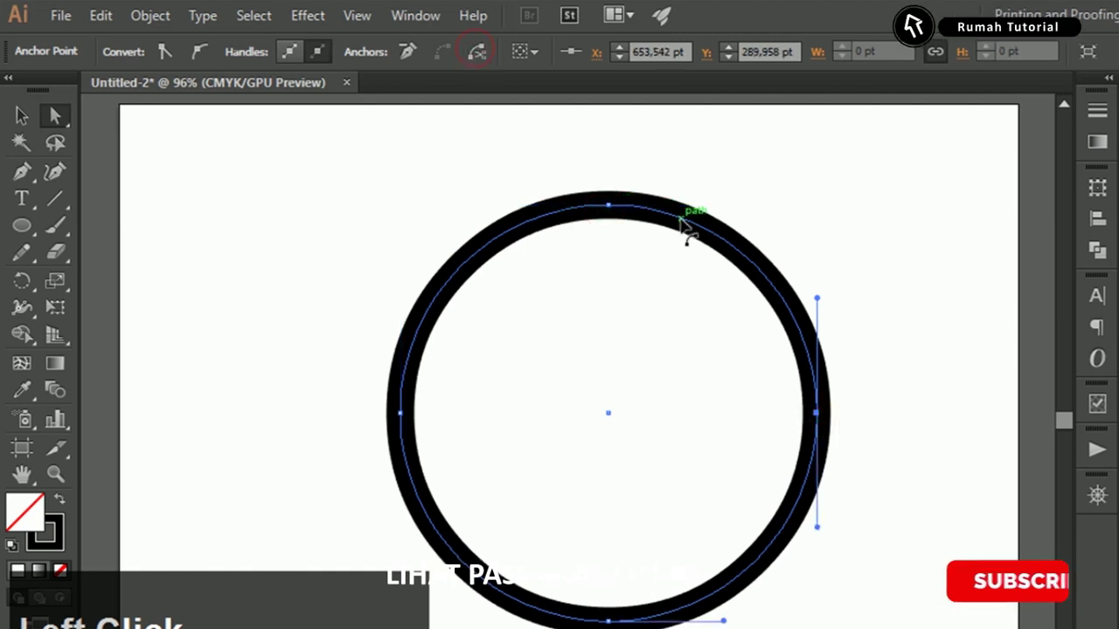
pyautogui.press('Delete')
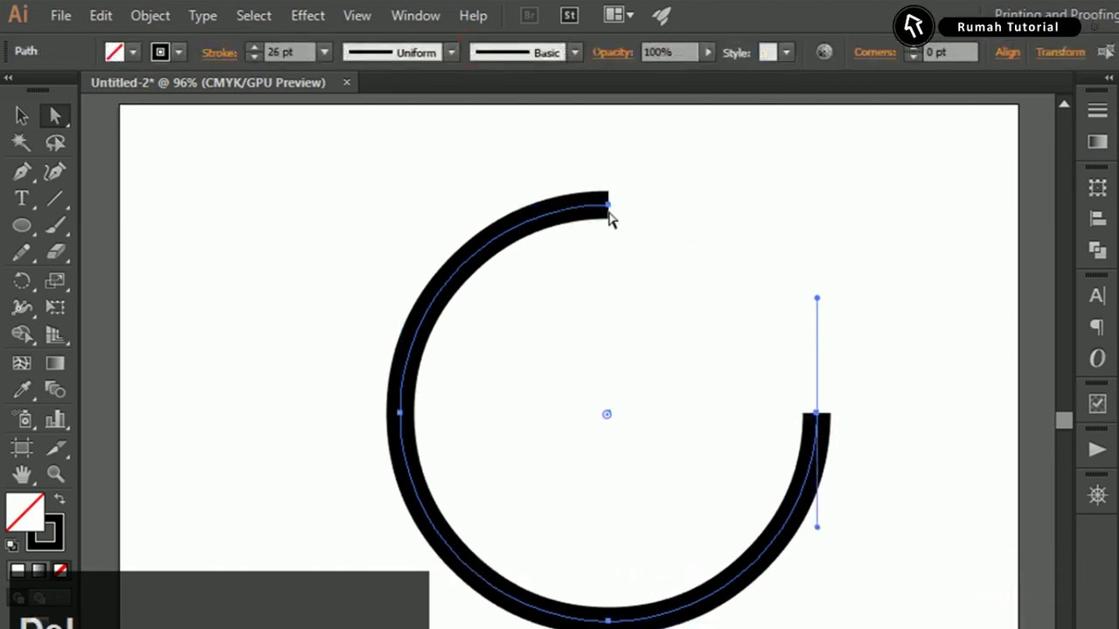
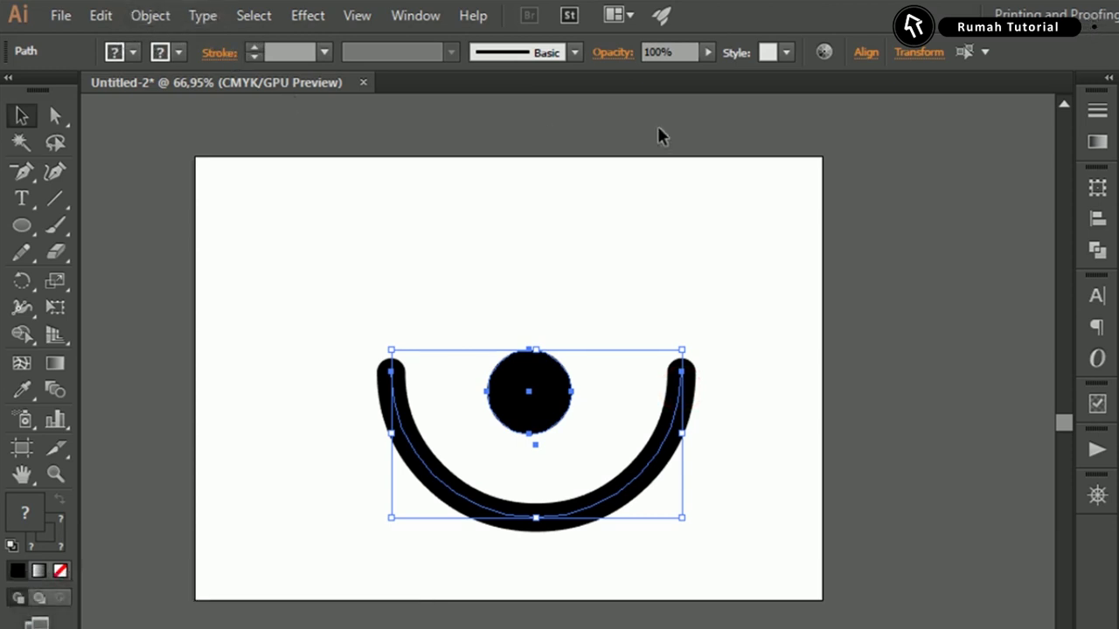
# Give the arc a grey-to-black linear gradient with an extra stop near the dark end
pyautogui.click(926, 36)
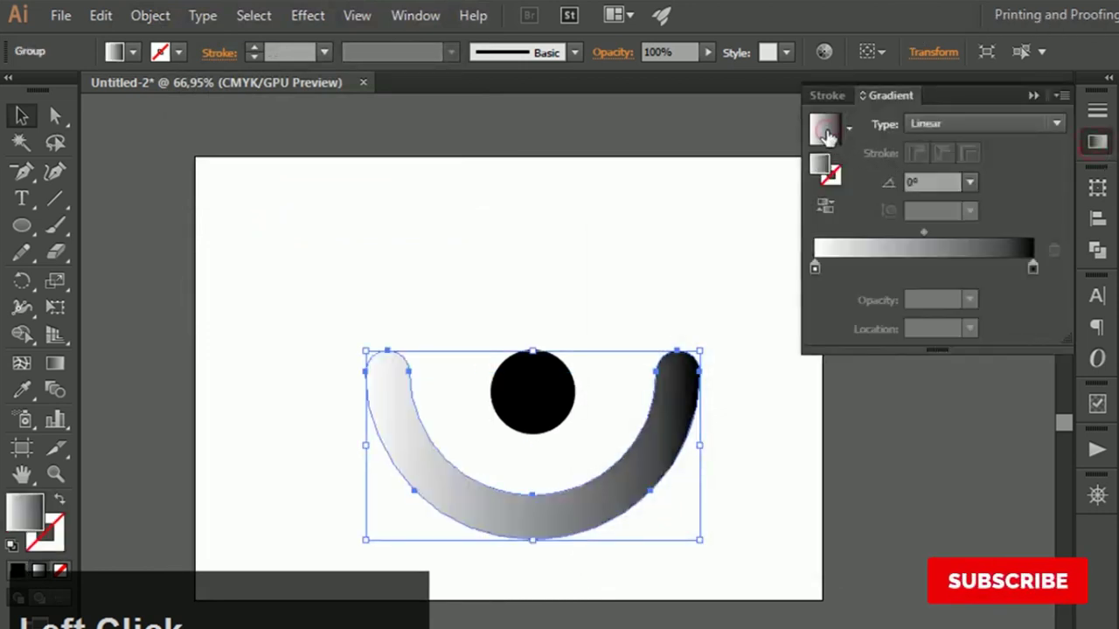
pyautogui.click(914, 279)
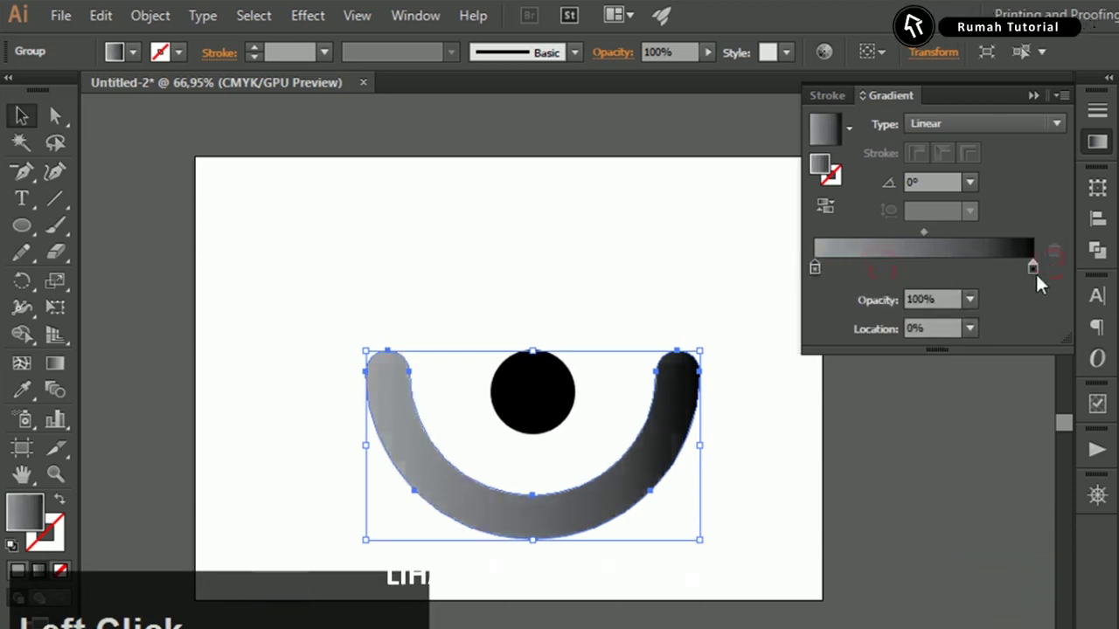
pyautogui.click(1010, 273)
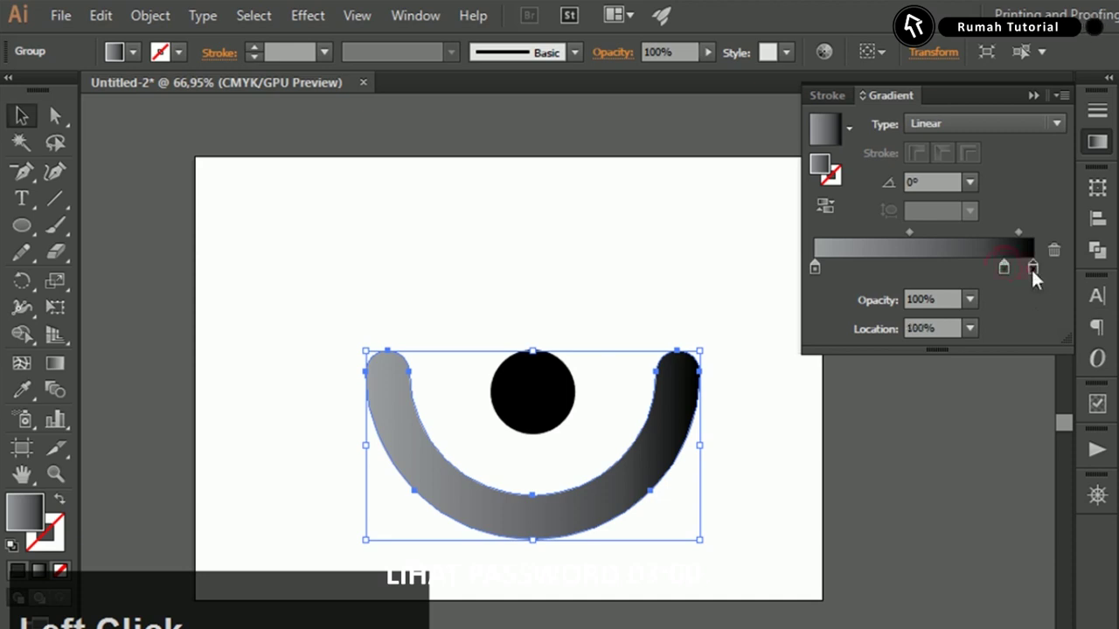
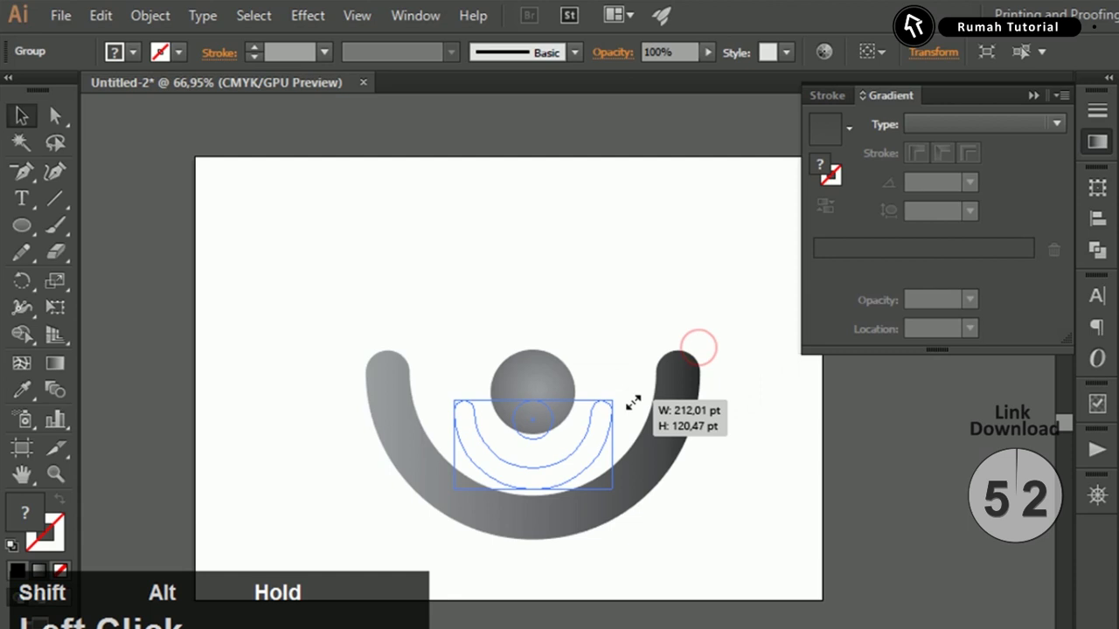
pyautogui.press('z')
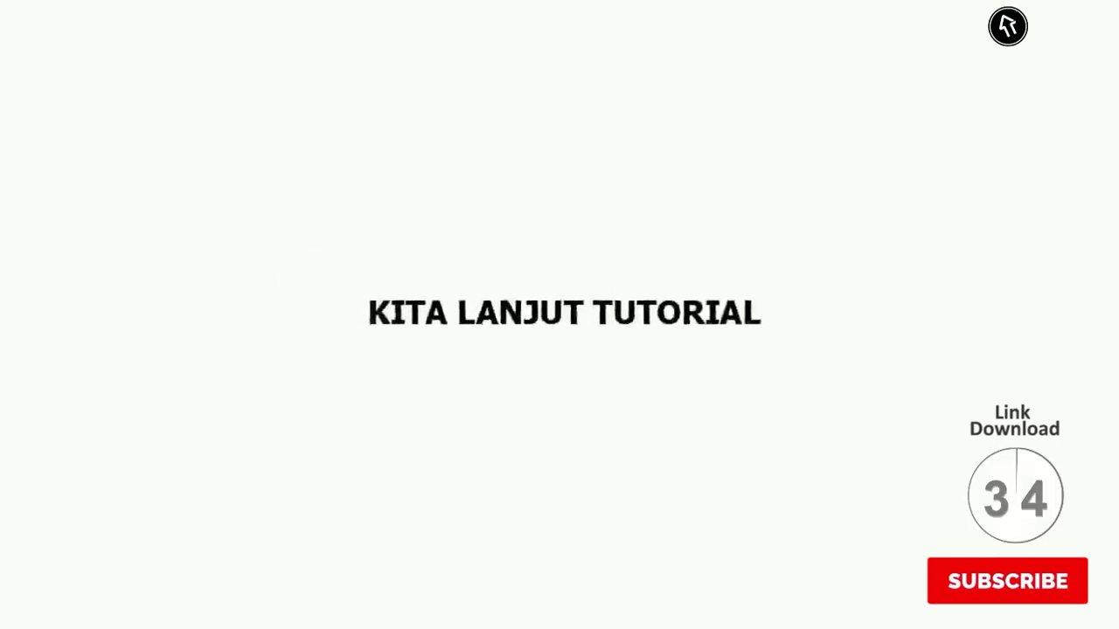
pyautogui.press('z')
pyautogui.click(295, 228)
pyautogui.press('space')
pyautogui.click(526, 438)
# Ungroup the arc and dot, copy the grey dot below the arc and remove the extra copy
pyautogui.press('space')
pyautogui.press('v')
pyautogui.rightClick(441, 314)
pyautogui.click(523, 447)
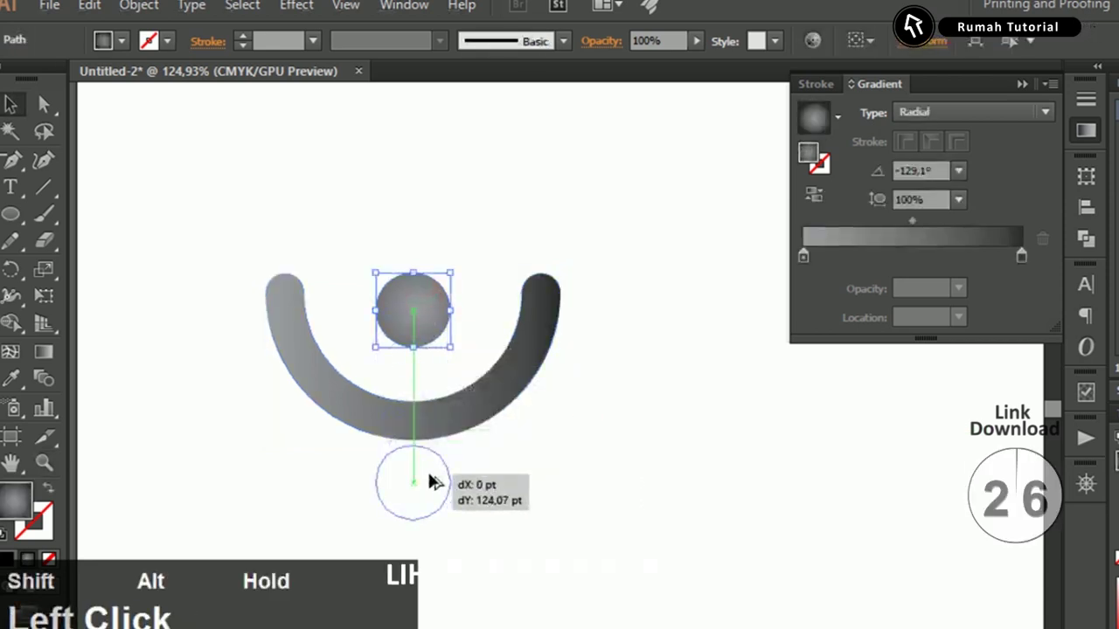
pyautogui.press('space')
pyautogui.click(394, 442)
pyautogui.press('space')
pyautogui.click(416, 260)
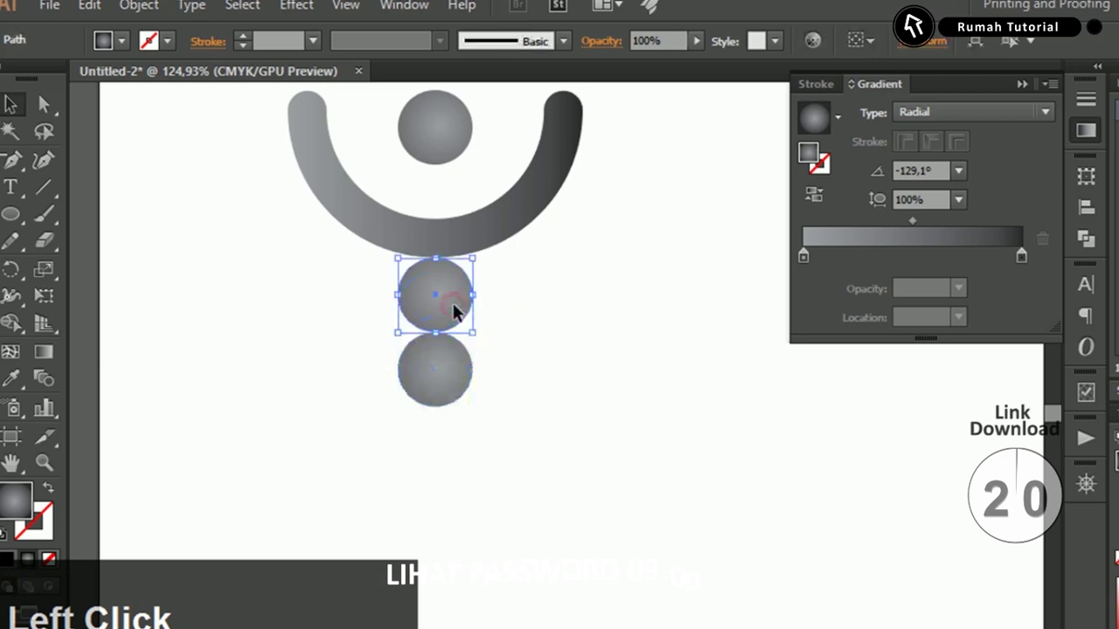
pyautogui.press('Delete')
# Group the arc with both dots and rotate the group on the canvas
pyautogui.click(459, 376)
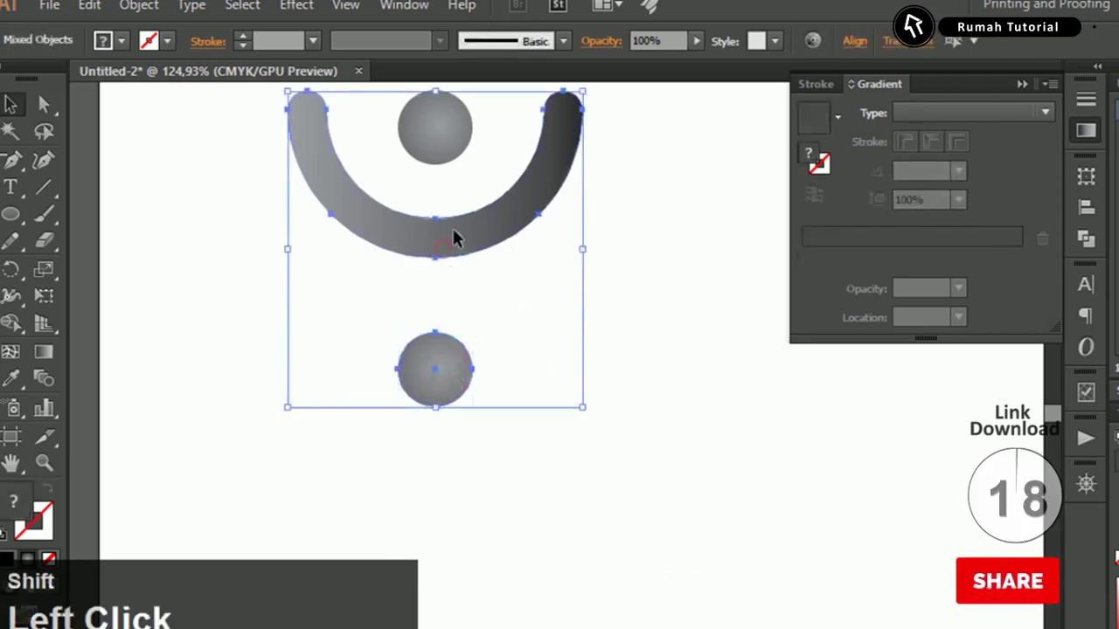
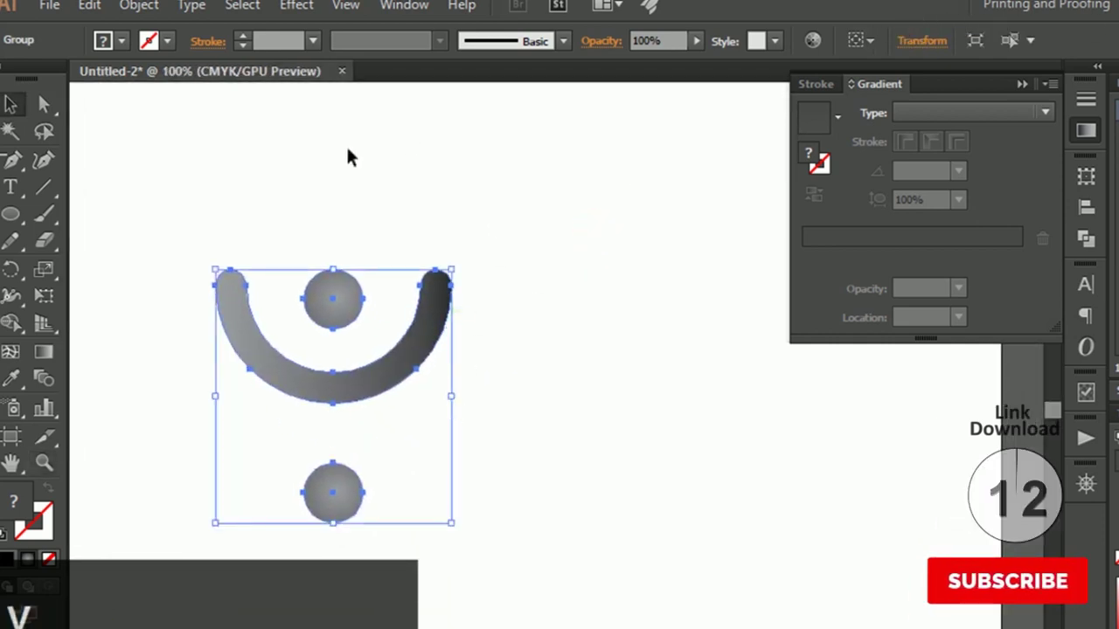
pyautogui.press('v')
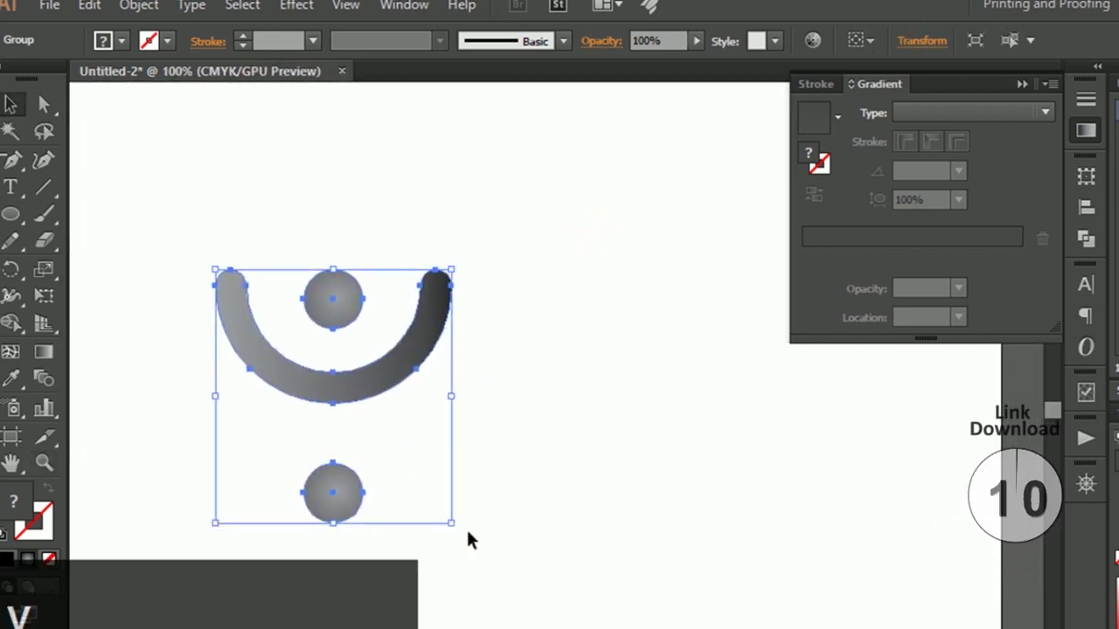
pyautogui.click(329, 460)
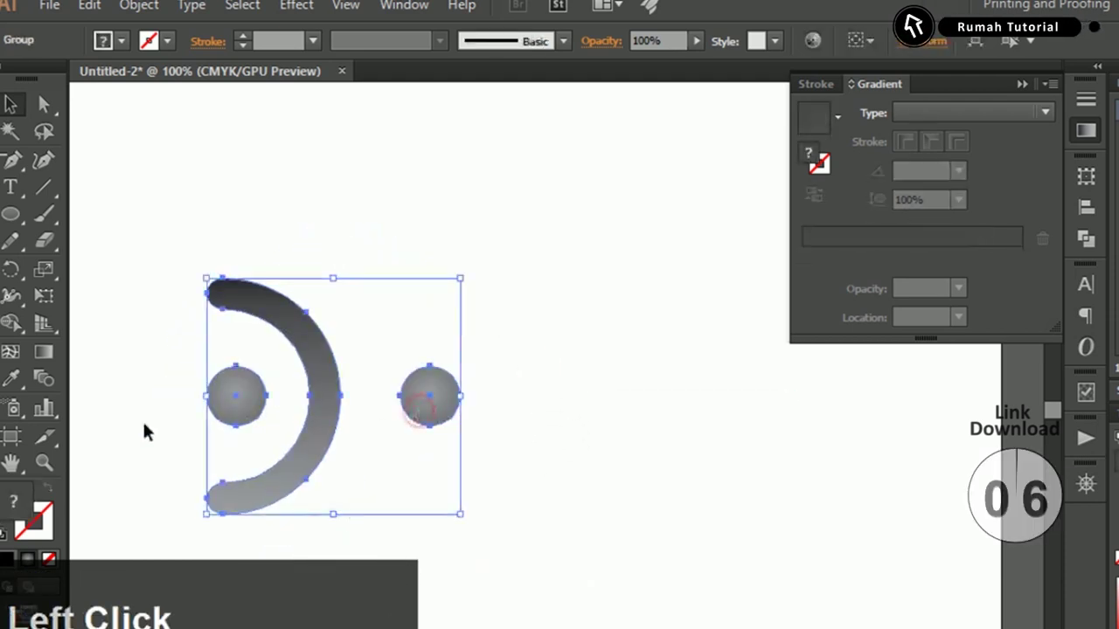
# Bring up the Rotate settings for the arc-and-dots group
pyautogui.click(23, 287)
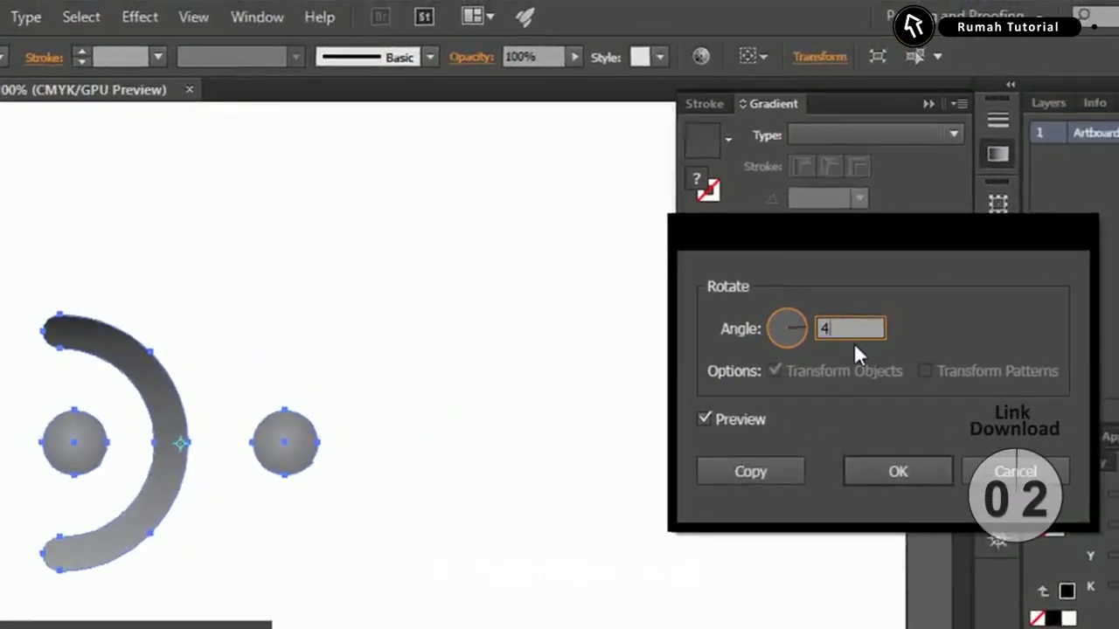
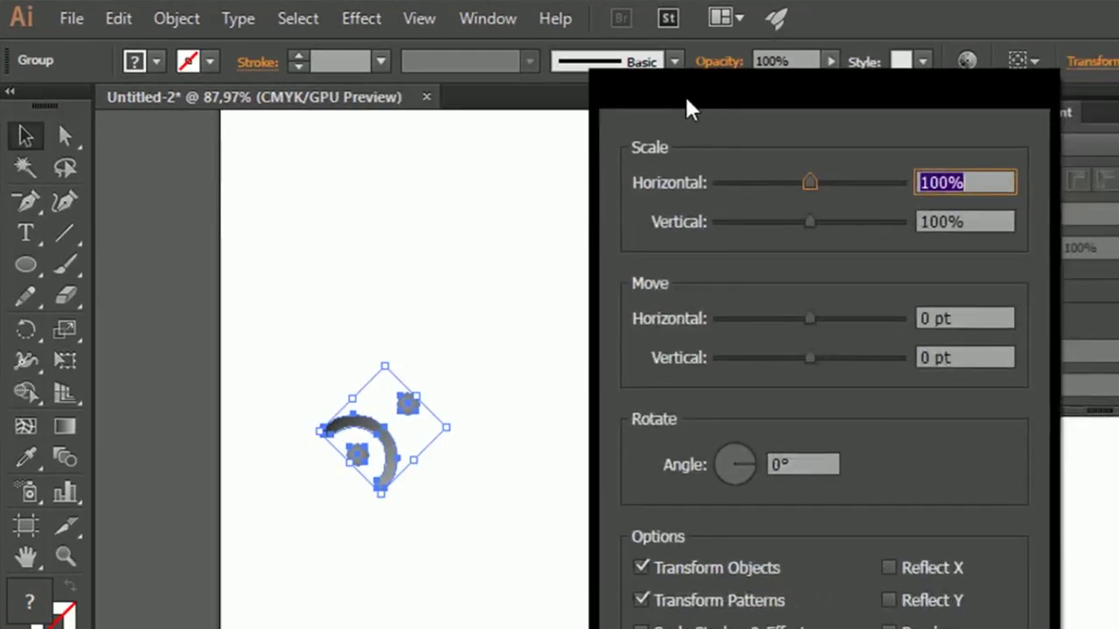
# Apply a Transform effect making six rotated copies of the arc-and-dot group around a centre
pyautogui.click(733, 87)
pyautogui.press('Pause')
pyautogui.click(604, 588)
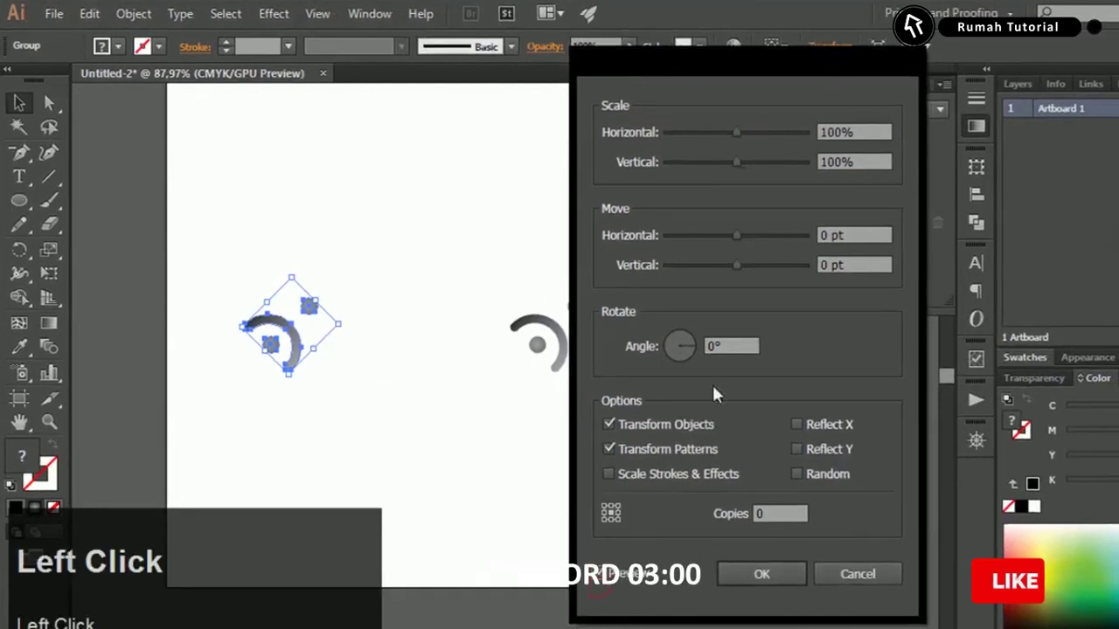
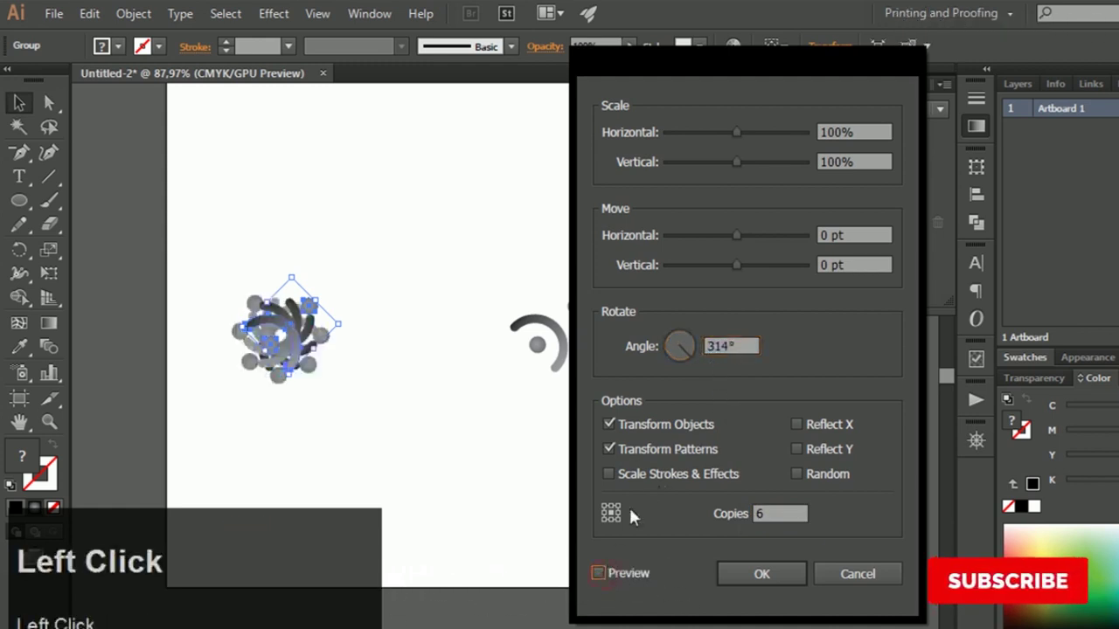
pyautogui.click(627, 513)
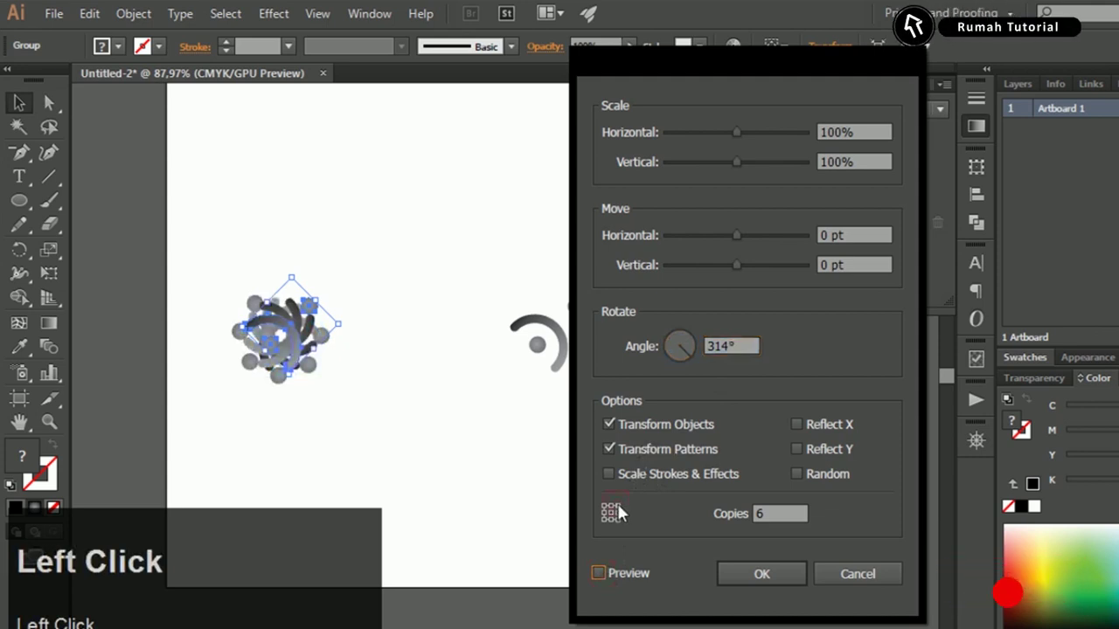
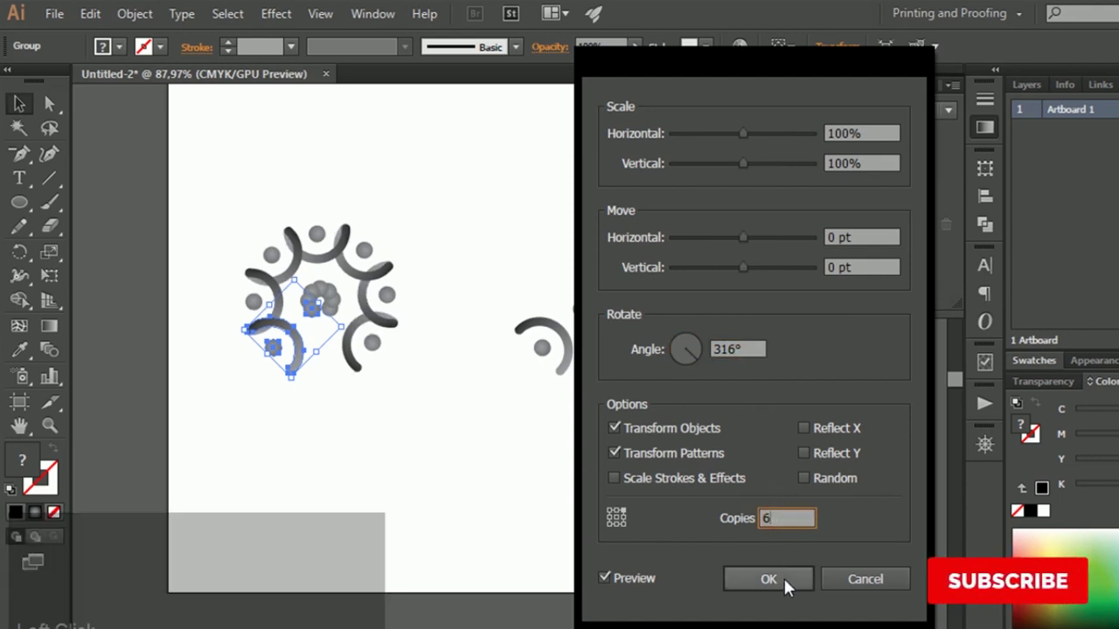
pyautogui.click(791, 587)
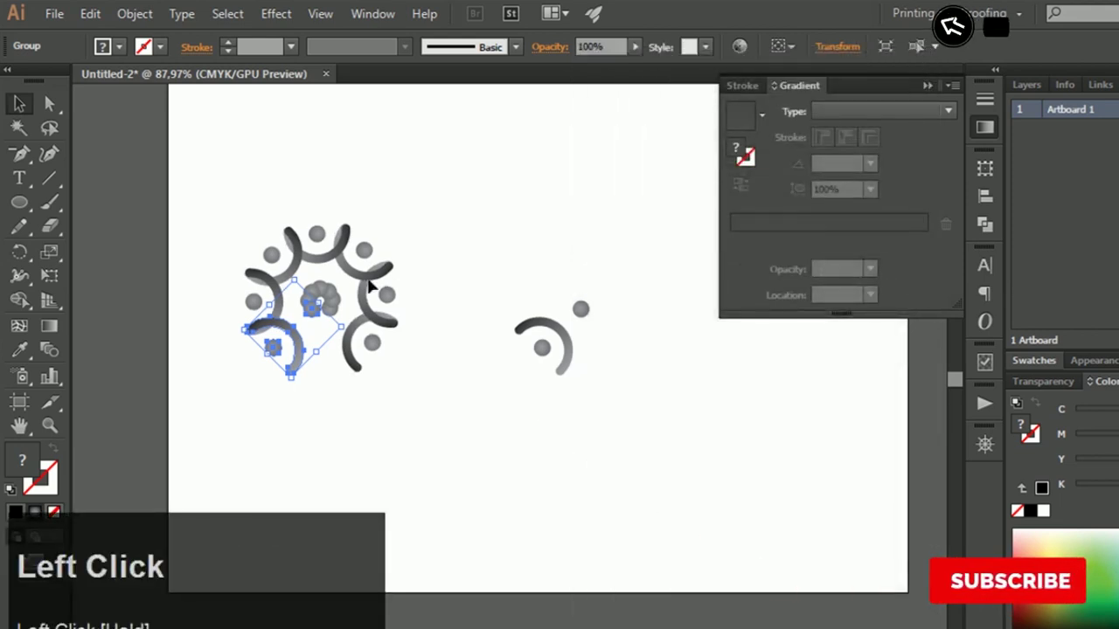
# Zoom in on the ring of arcs and select the whole rotated ring
pyautogui.press('z')
pyautogui.click(362, 312)
pyautogui.press('space')
pyautogui.click(421, 366)
pyautogui.press('space')
pyautogui.press('space')
pyautogui.click(22, 111)
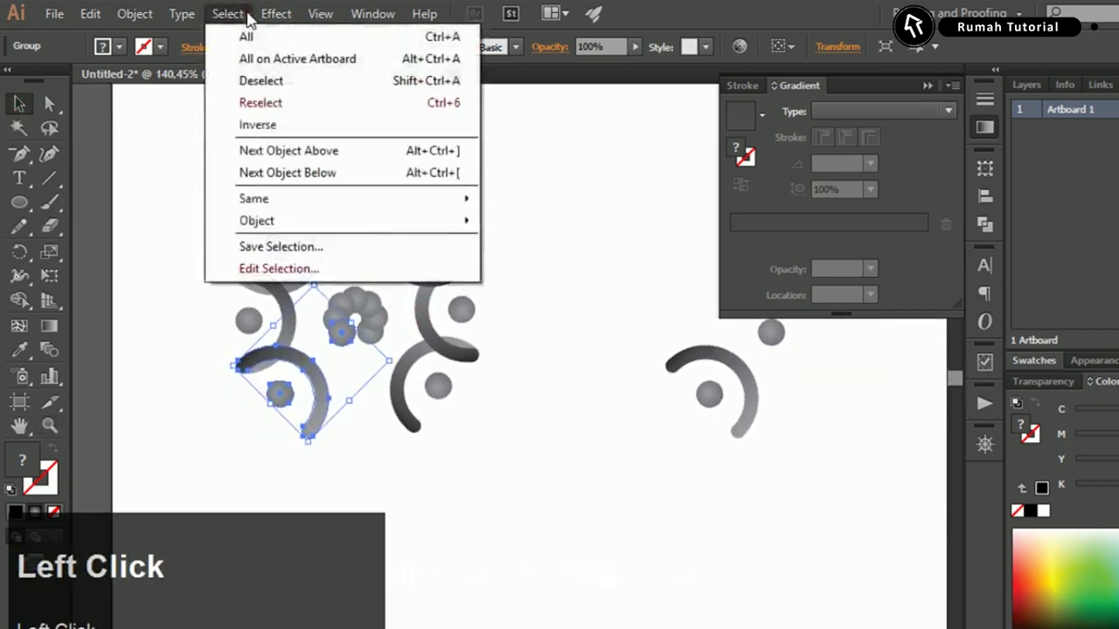
pyautogui.click(273, 255)
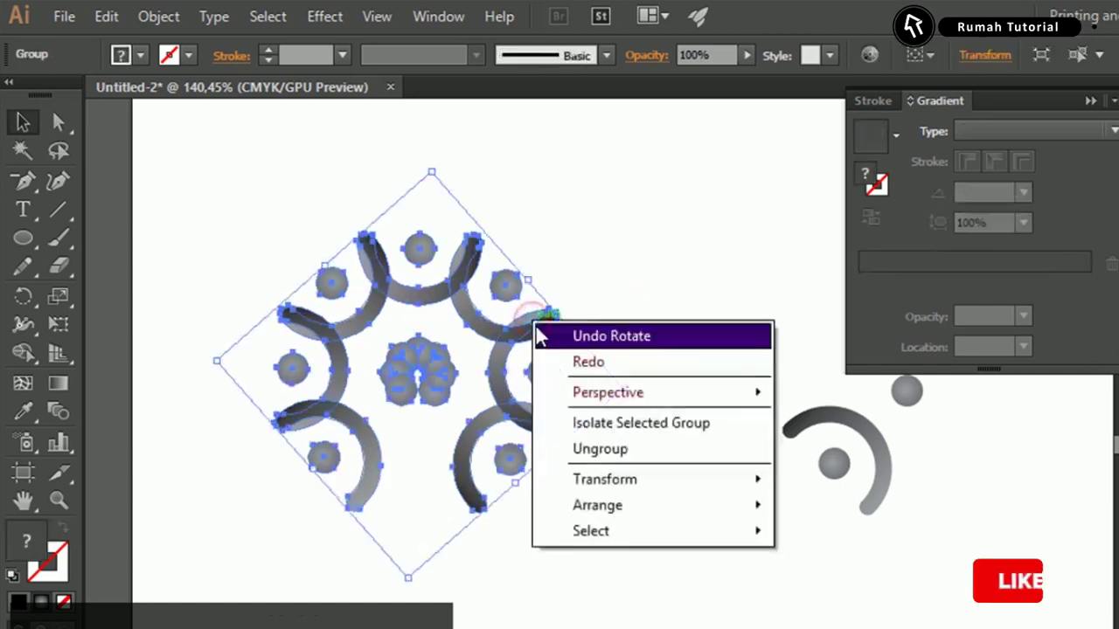
# Ungroup the ring repeatedly until every arc and dot is a separate piece
pyautogui.click(471, 382)
pyautogui.rightClick(482, 316)
pyautogui.click(516, 476)
pyautogui.rightClick(401, 338)
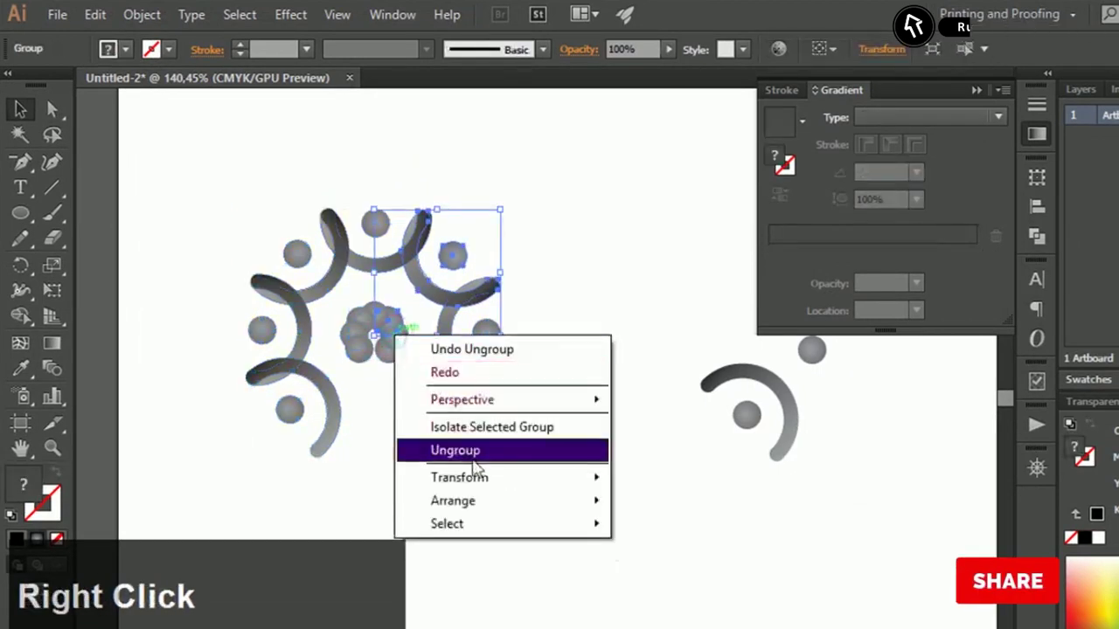
pyautogui.click(479, 463)
pyautogui.rightClick(482, 316)
pyautogui.click(555, 499)
pyautogui.rightClick(441, 358)
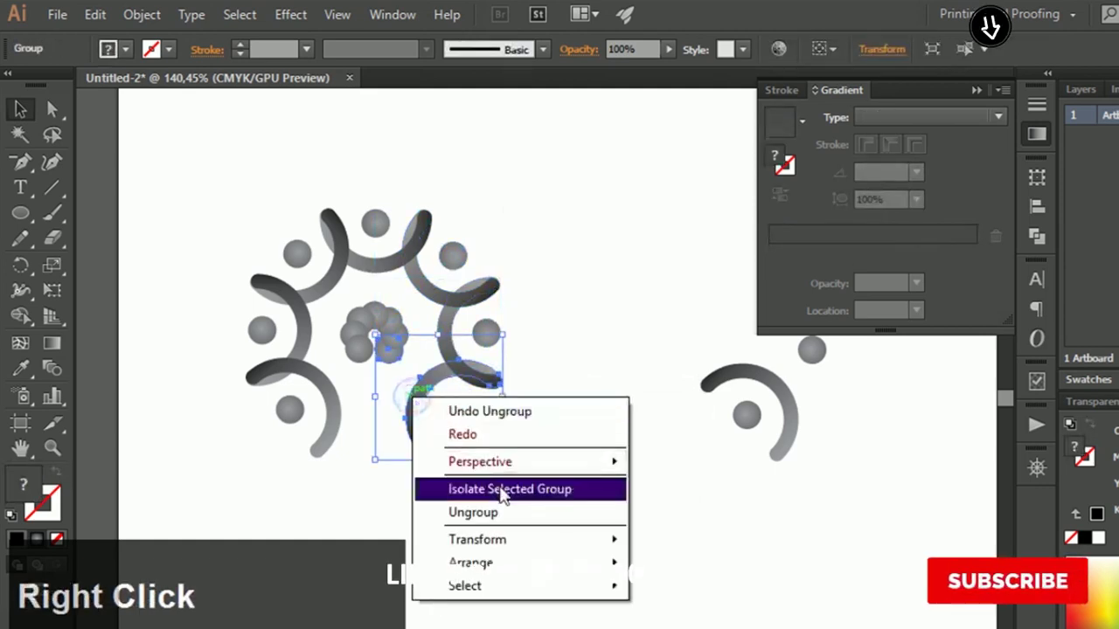
pyautogui.click(514, 511)
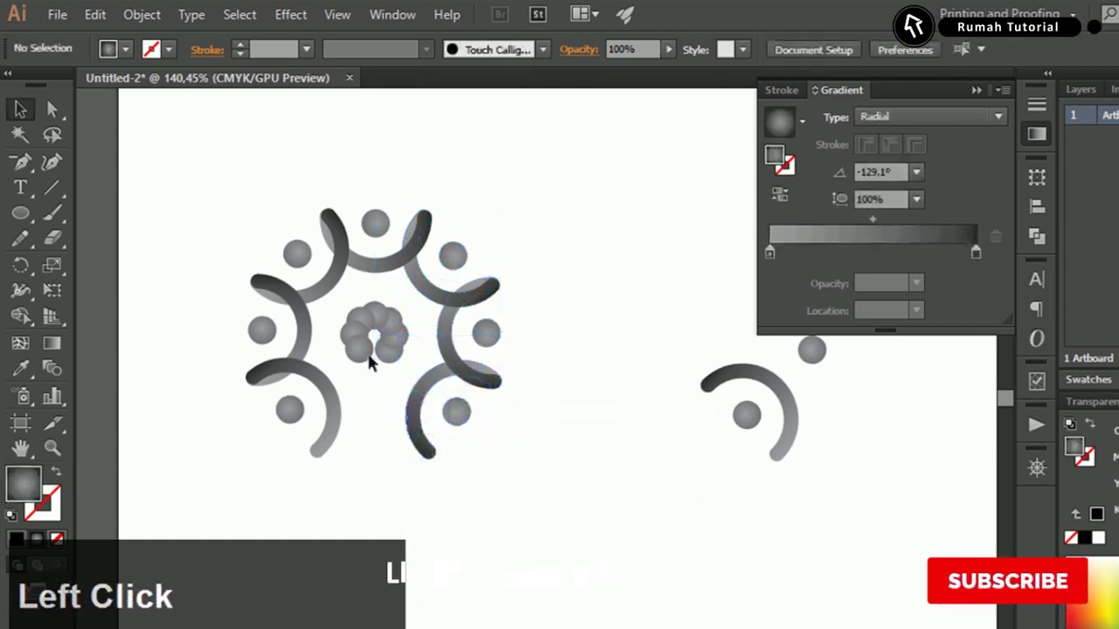
pyautogui.rightClick(331, 432)
pyautogui.click(388, 558)
pyautogui.rightClick(305, 344)
pyautogui.click(369, 465)
pyautogui.rightClick(319, 300)
pyautogui.click(393, 251)
pyautogui.rightClick(402, 265)
pyautogui.click(467, 400)
# Delete the stacked centre dots one by one until a single grey dot remains, then select everything
pyautogui.press('z')
pyautogui.click(449, 363)
pyautogui.press('space')
pyautogui.press('v')
pyautogui.click(599, 433)
pyautogui.press('Delete')
pyautogui.click(613, 428)
pyautogui.doubleClick(613, 428)
pyautogui.press('Delete')
pyautogui.press('Delete')
pyautogui.click(613, 428)
pyautogui.press('Delete')
pyautogui.press('z')
pyautogui.click(601, 433)
pyautogui.press('space')
pyautogui.click(605, 342)
pyautogui.press('space')
pyautogui.press('v')
pyautogui.click(560, 312)
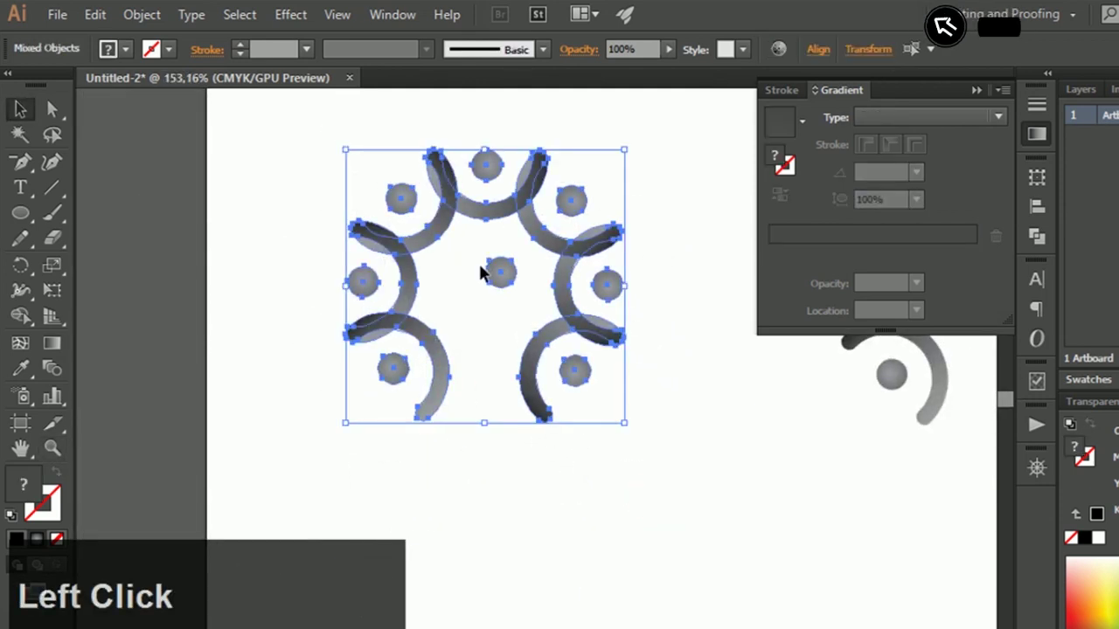
# Group the arcs and dots and centre them on each other horizontally and vertically
pyautogui.click(559, 312)
pyautogui.press('ctrl+g')
pyautogui.click(559, 312)
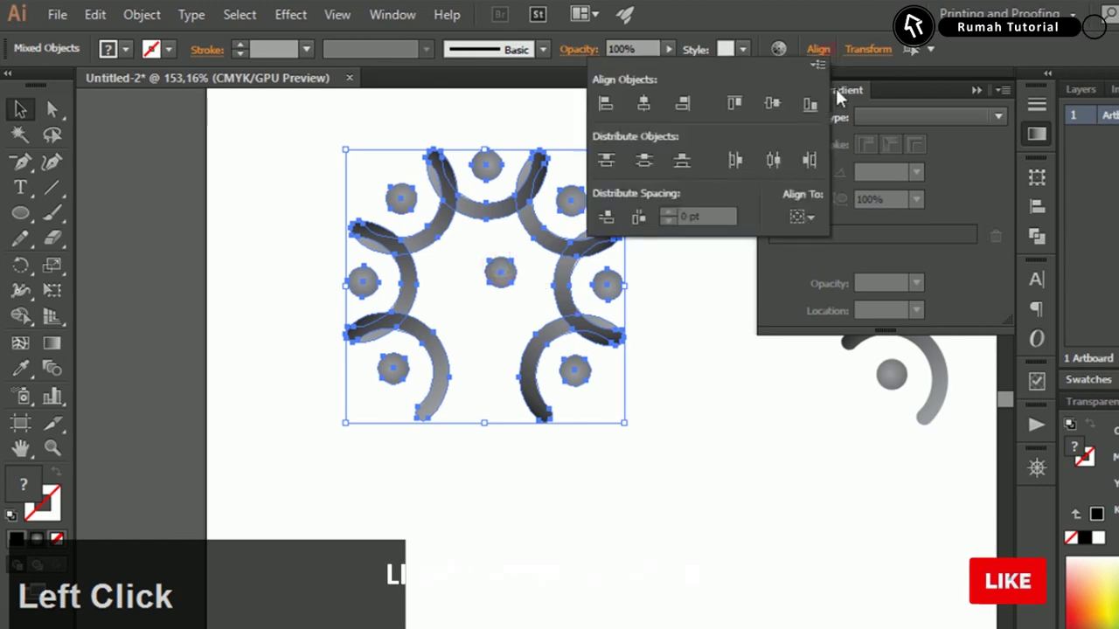
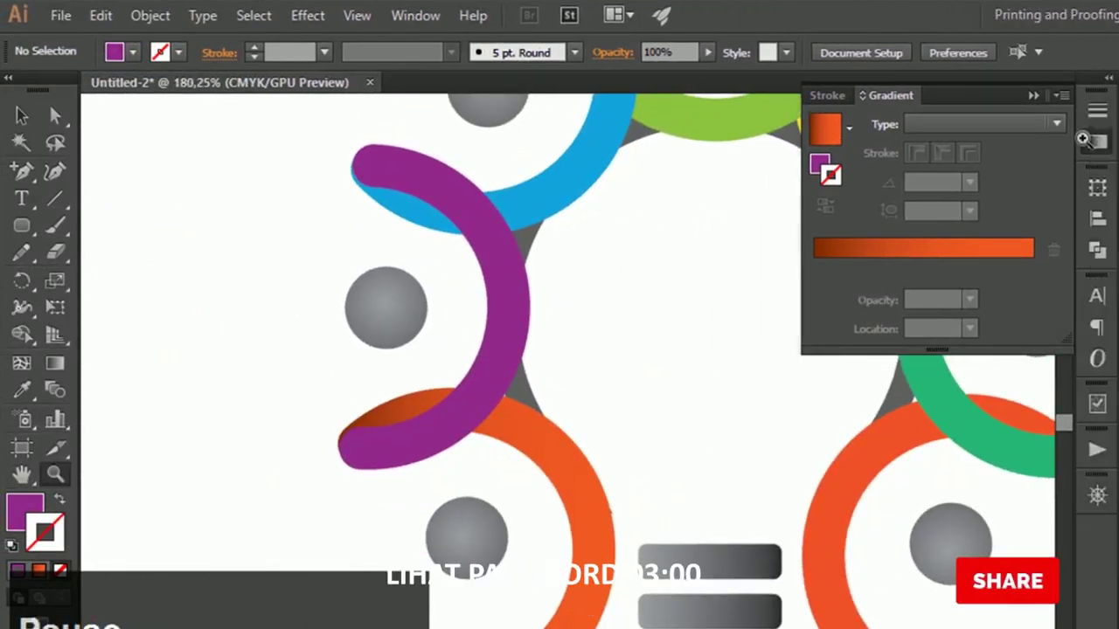
# Shift the orange arc's gradient midpoint to 37.23%, verify on the arc, and deselect
pyautogui.click(543, 435)
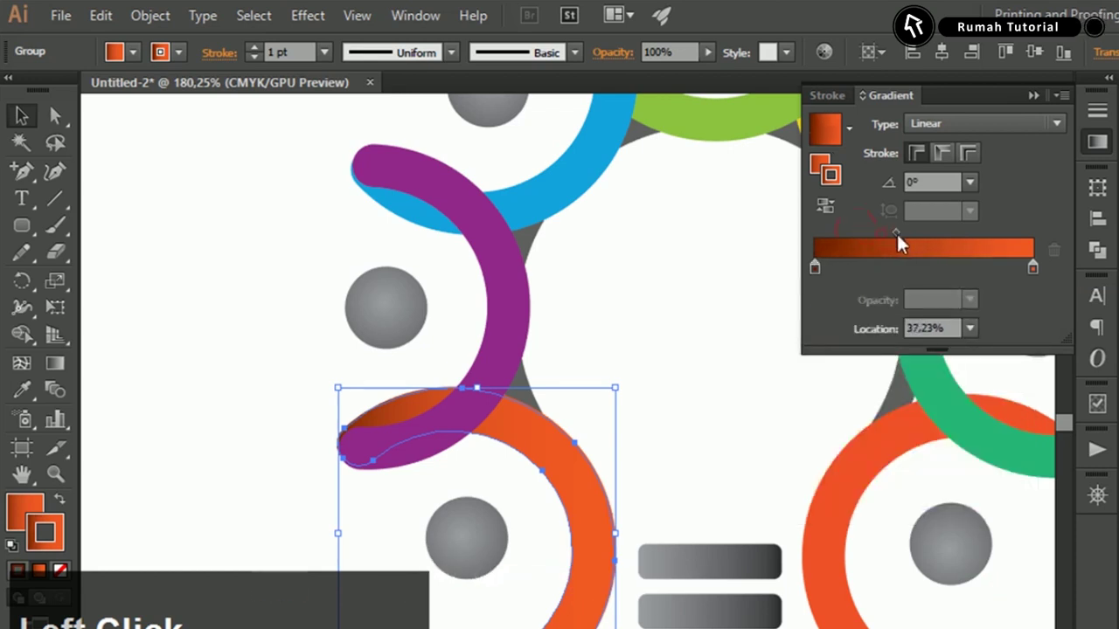
pyautogui.press('c')
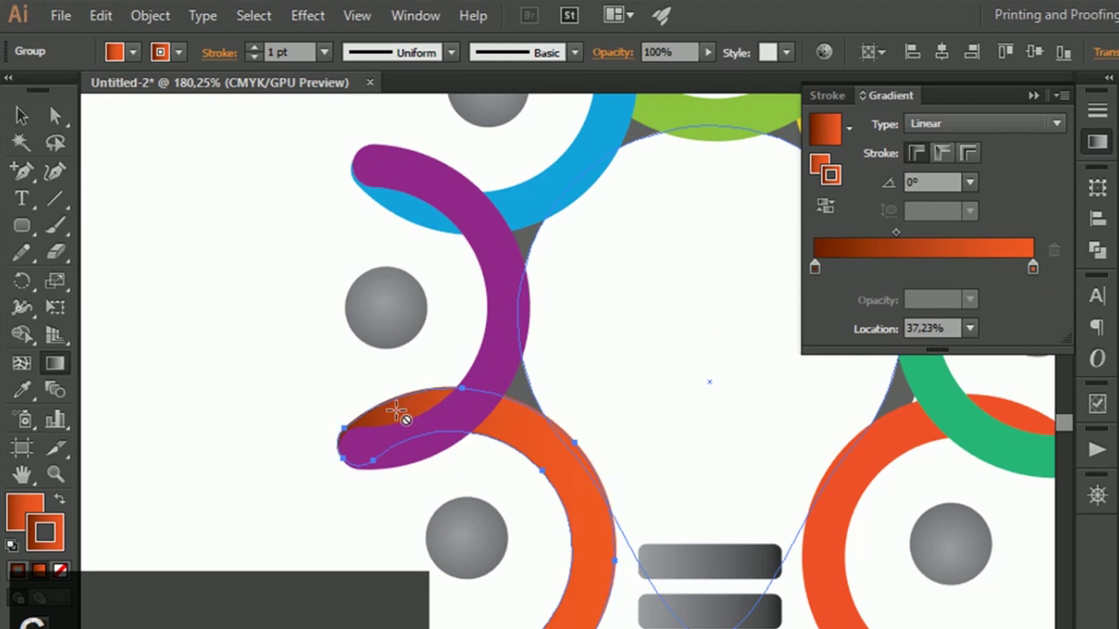
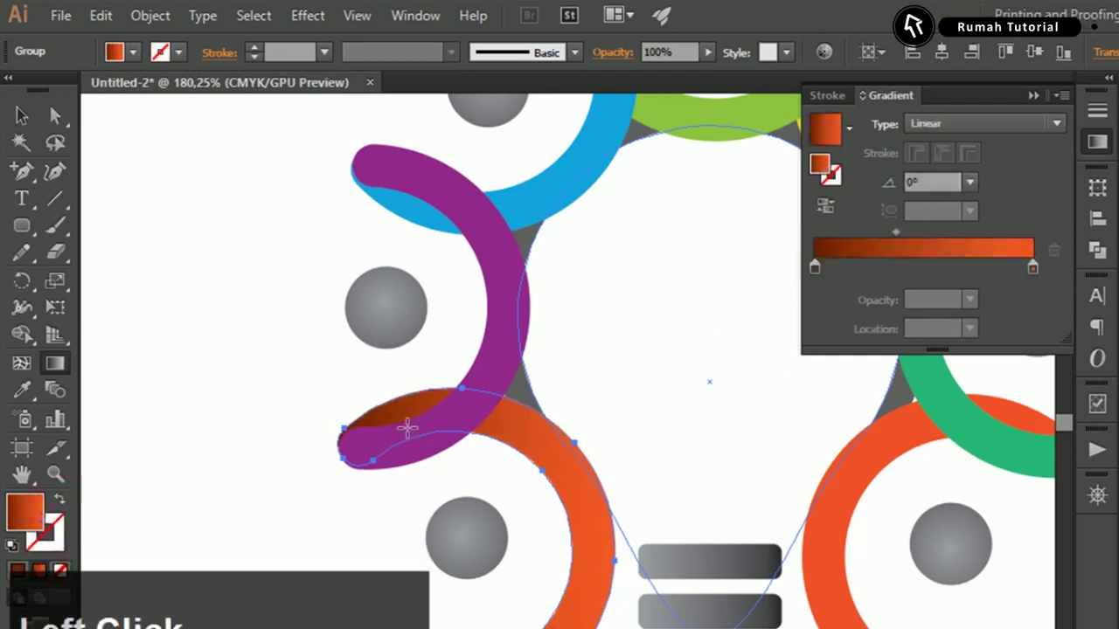
pyautogui.click(32, 121)
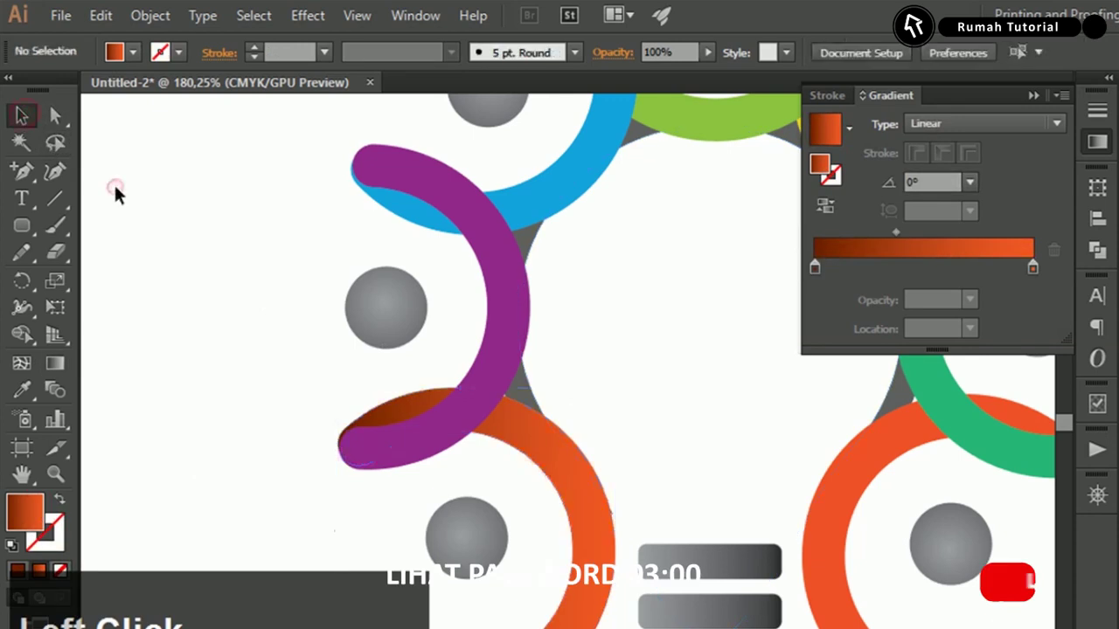
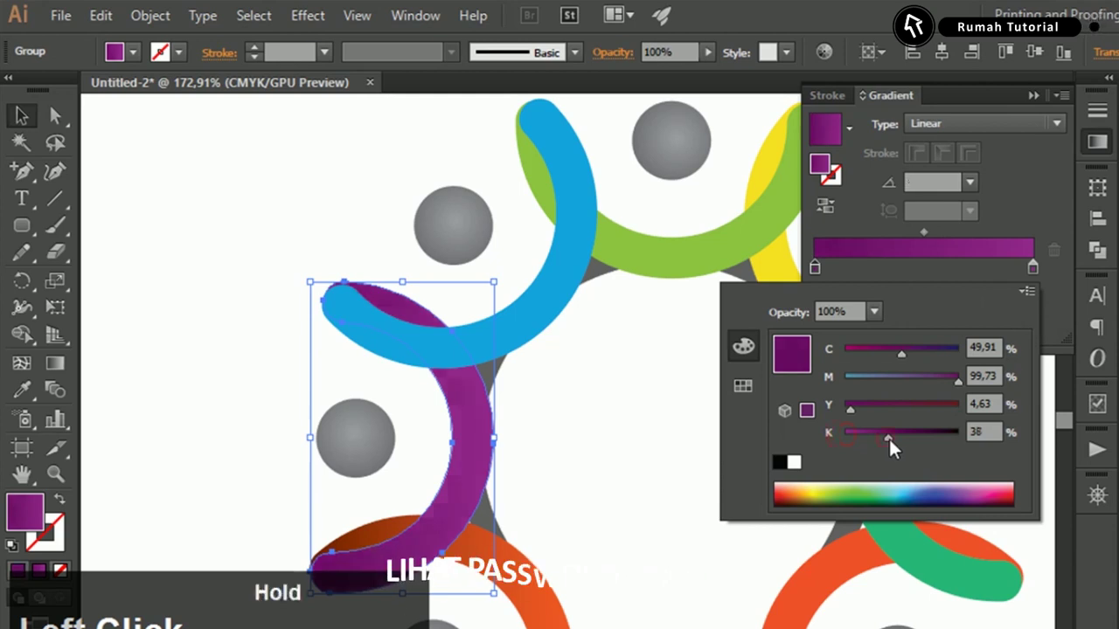
# Drag a linear gradient across the purple arc and darken its first stop to K 91%
pyautogui.press('c')
pyautogui.click(491, 313)
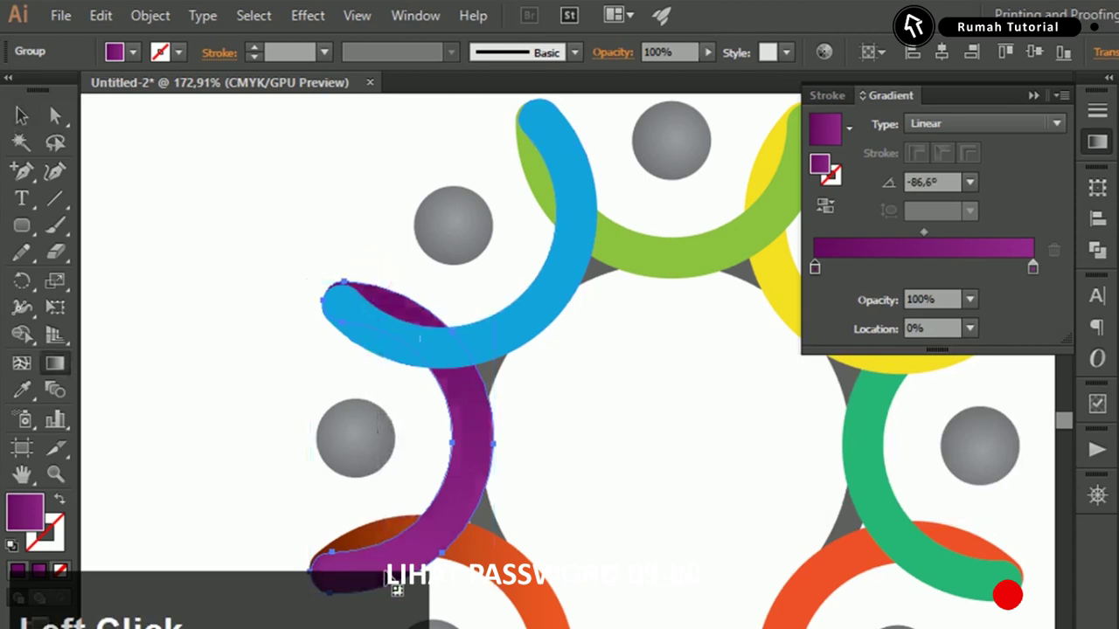
pyautogui.moveTo(927, 243); pyautogui.dragTo(912, 442)
pyautogui.moveTo(928, 445); pyautogui.dragTo(948, 448)
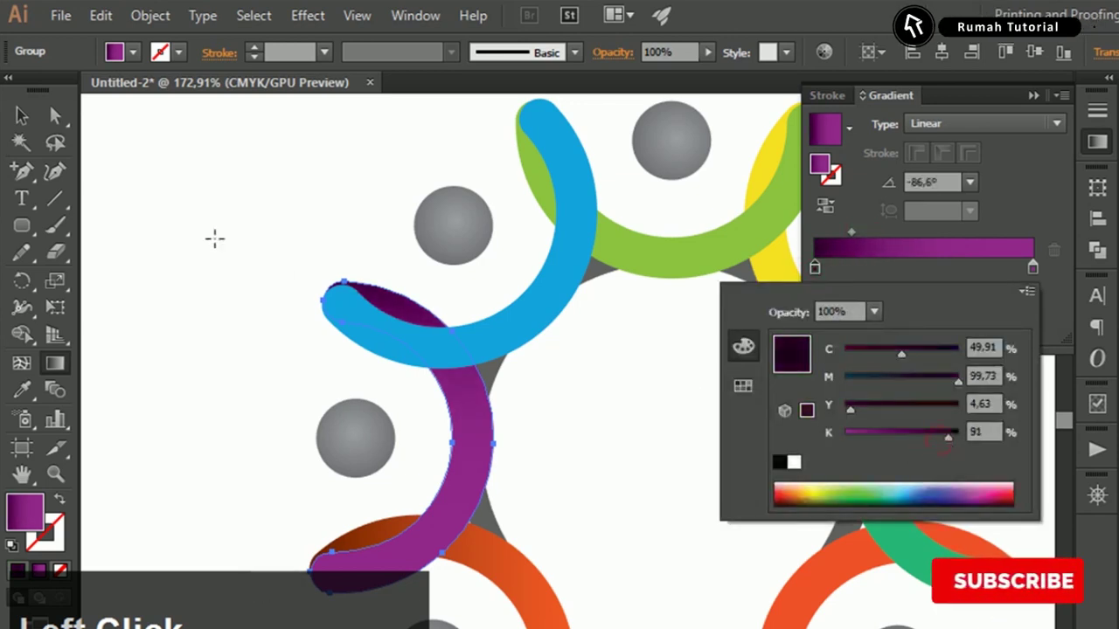
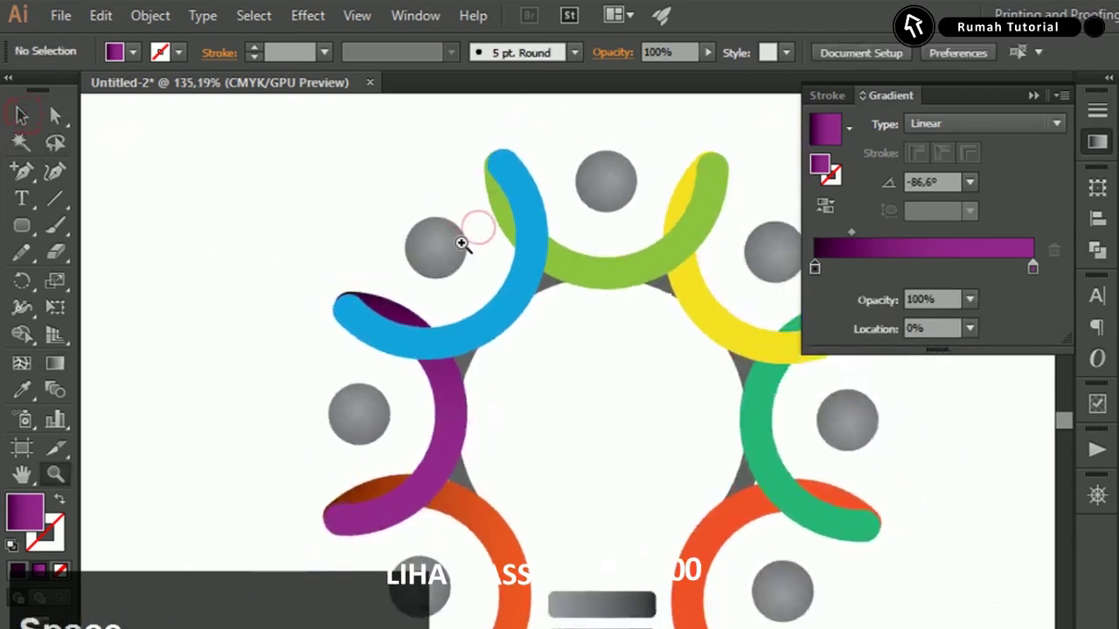
# Select the green arc to begin its dark-end gradient shading
pyautogui.click(590, 266)
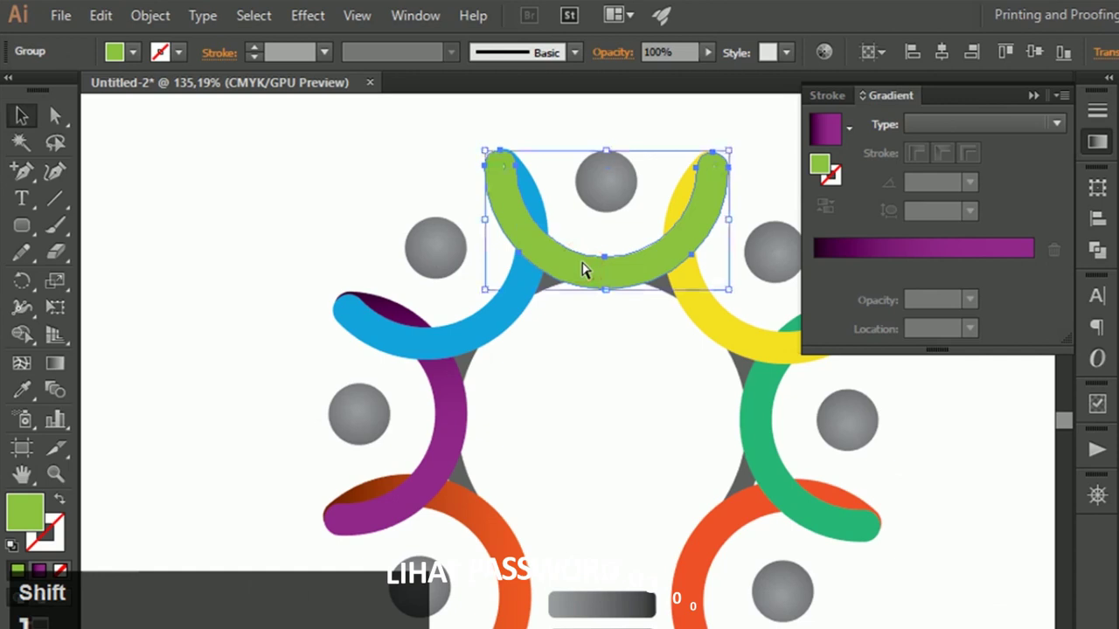
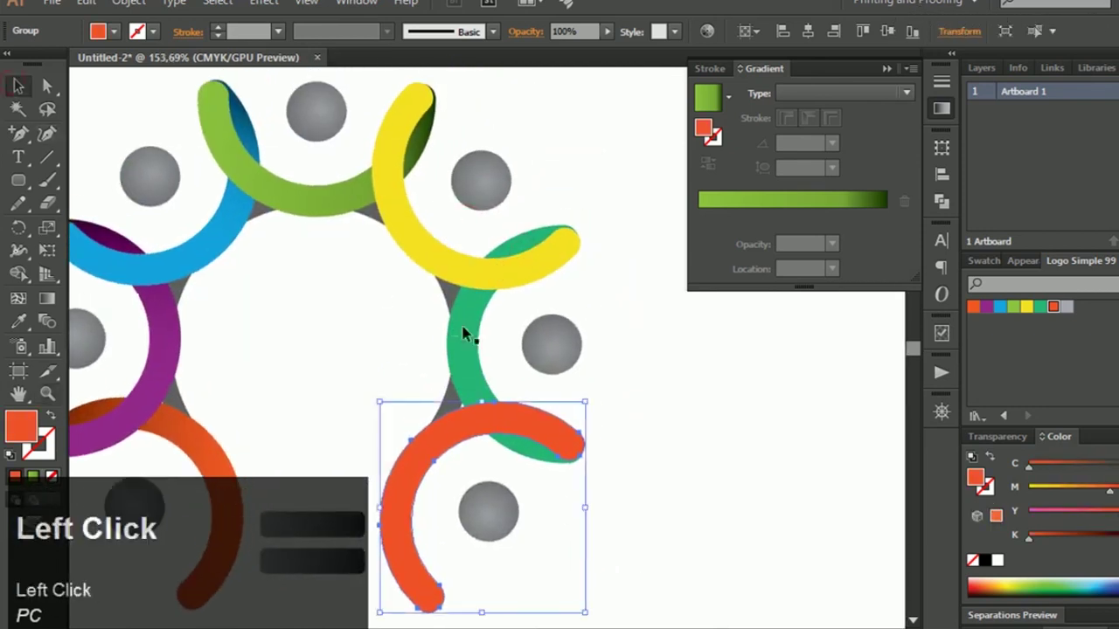
# Apply a linear gradient to the teal arc with a darker stop placed at 64%
pyautogui.press('ctrl+shift+]')
pyautogui.press('space')
pyautogui.click(473, 189)
pyautogui.press('space')
pyautogui.moveTo(523, 271); pyautogui.dragTo(849, 222)
pyautogui.click(834, 223)
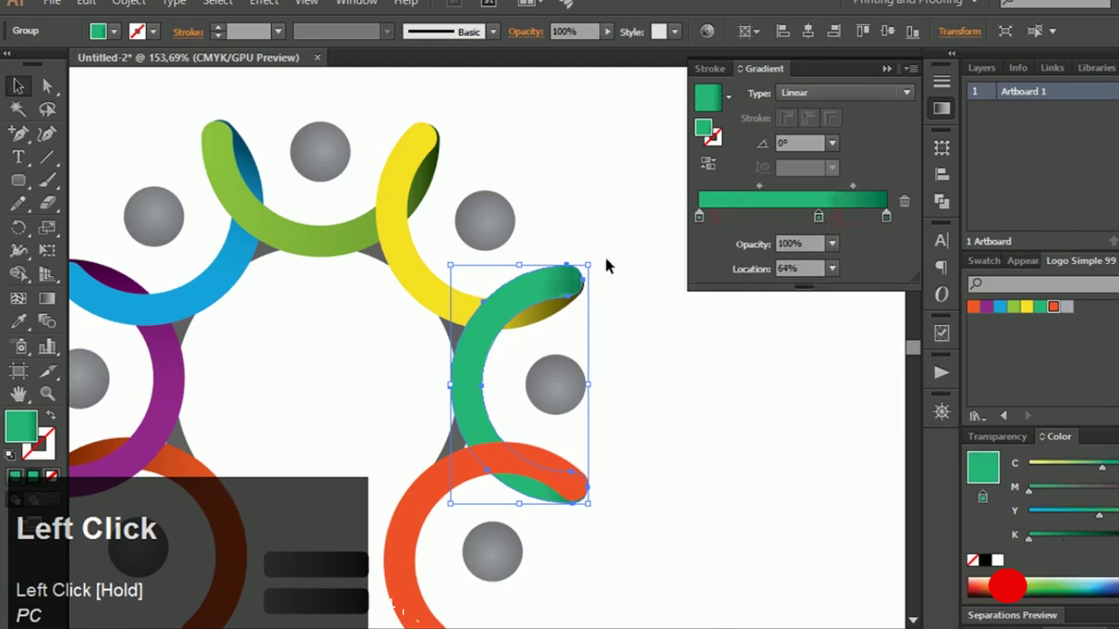